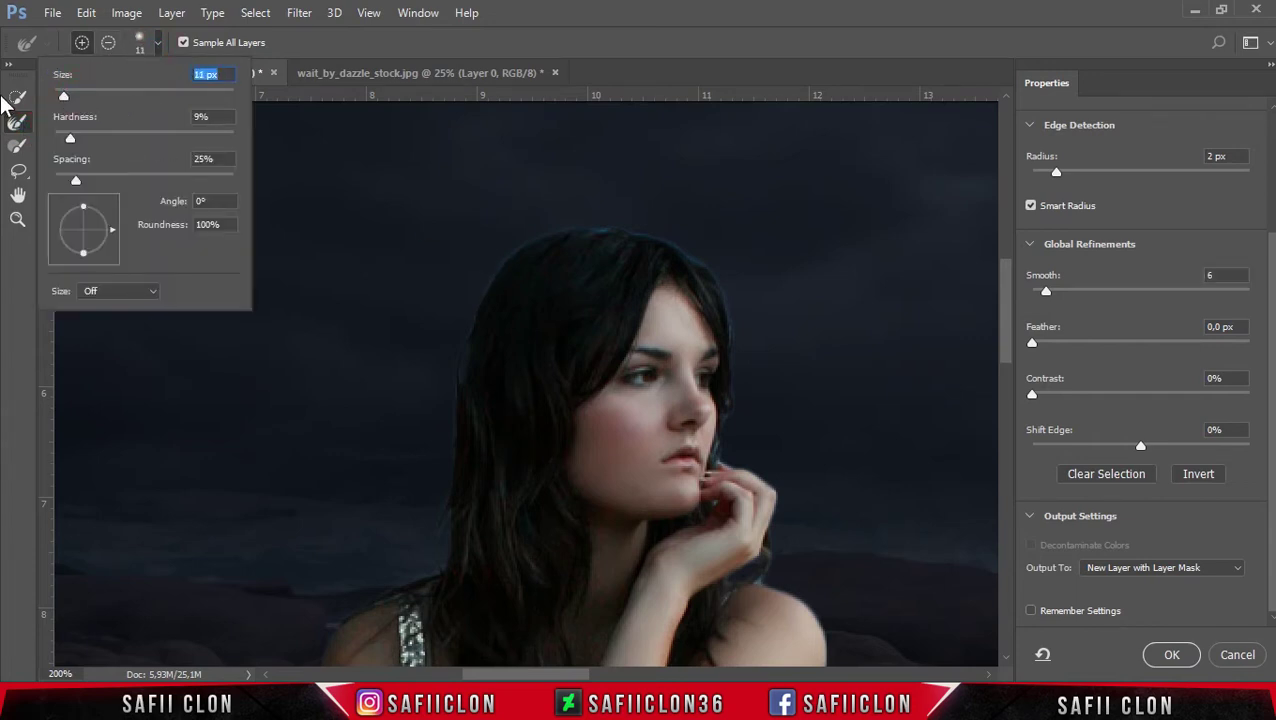
Reduce the Refine Edge Brush size from 11 px to 6 px for the hair outline
{"action": "left_click", "coordinate": [64, 102]}
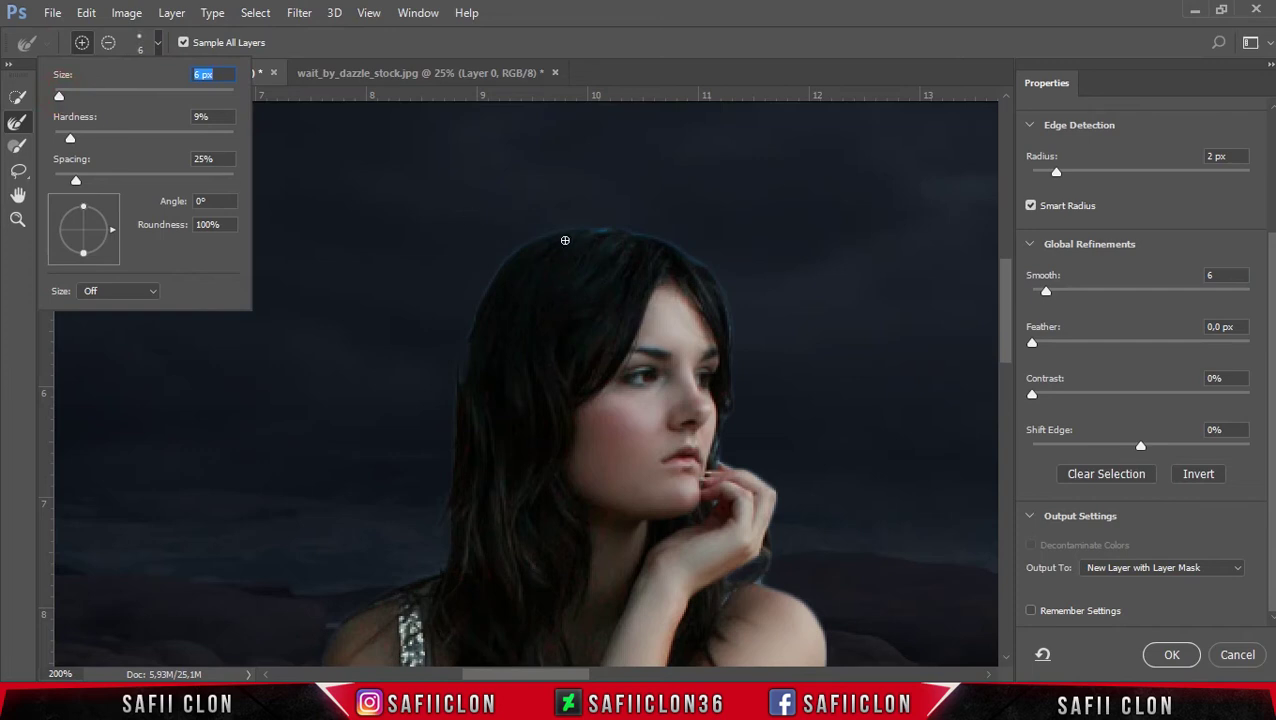